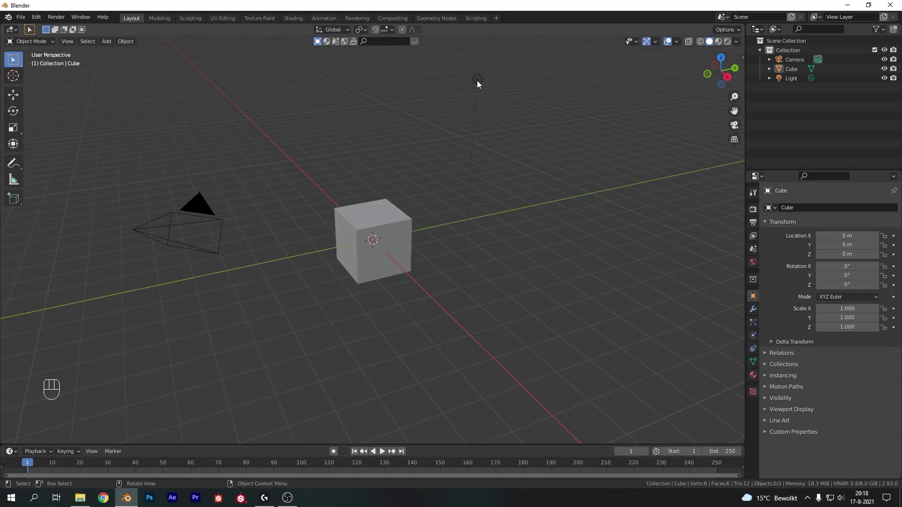
Step: Delete the default camera and light, leaving only the cube with its transform values shown
{"action": "left_click", "coordinate": [481, 83]}
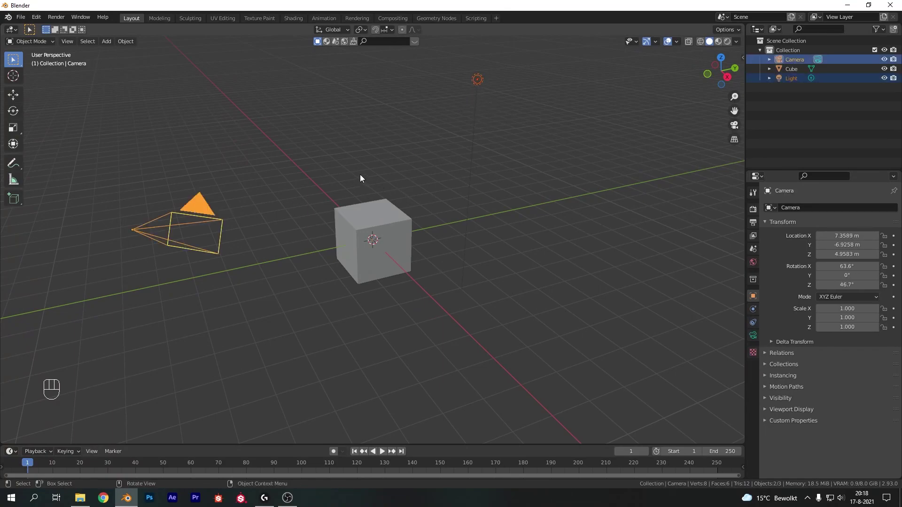
{"action": "key", "text": "x"}
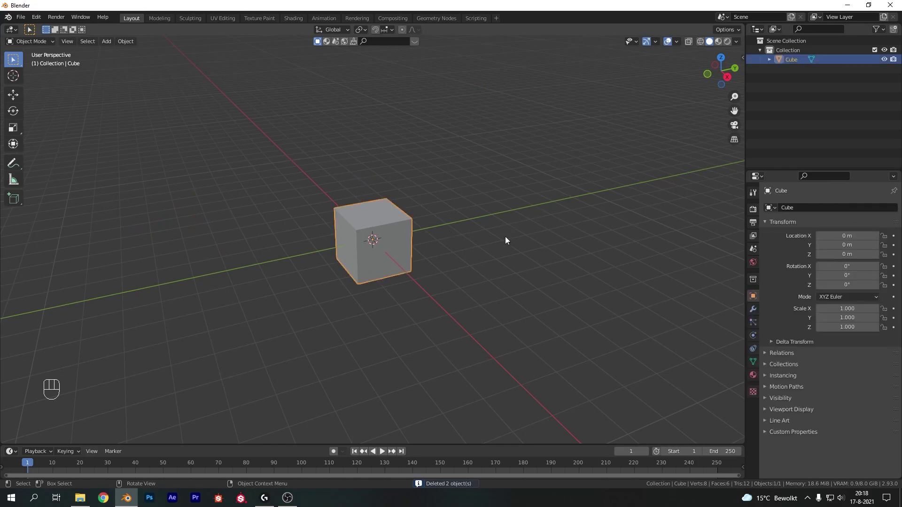
{"action": "key", "text": "n"}
Step: Shrink the cube to 0.5 scale (1 m) and apply the scale so it resets to 1
{"action": "left_click", "coordinate": [743, 66]}
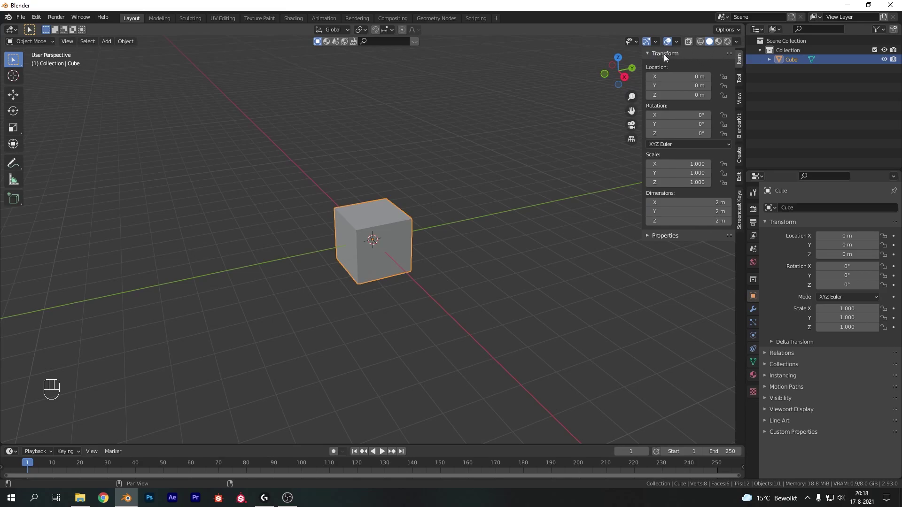
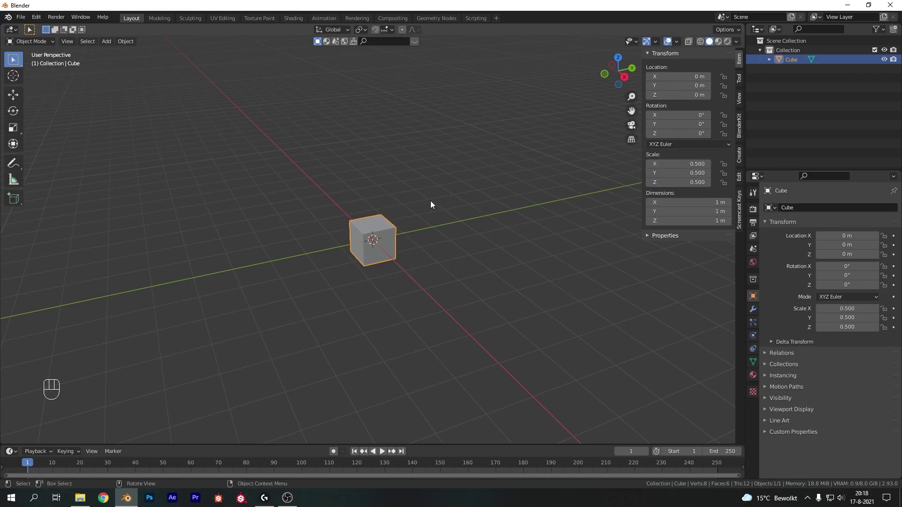
{"action": "key", "text": "ctrl+a"}
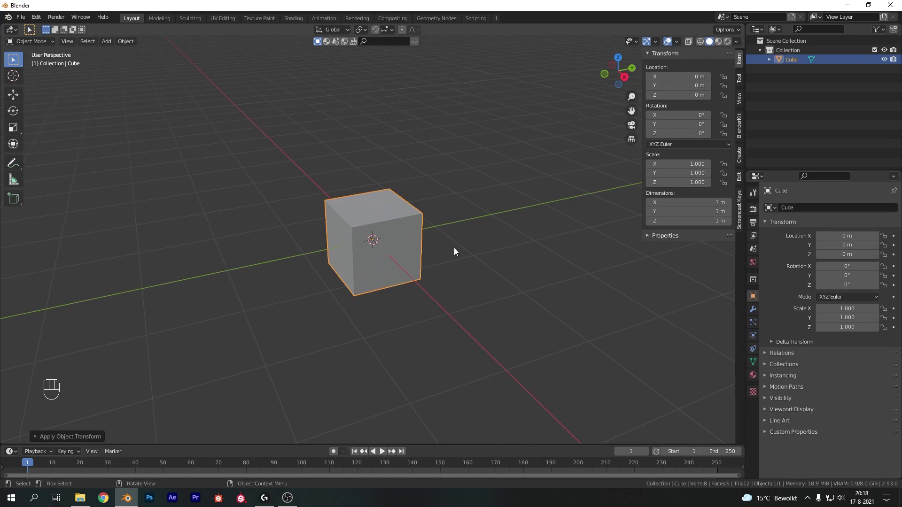
Step: Enter mesh editing on the cube with all of its faces selected for extrusion
{"action": "key", "text": "Tab"}
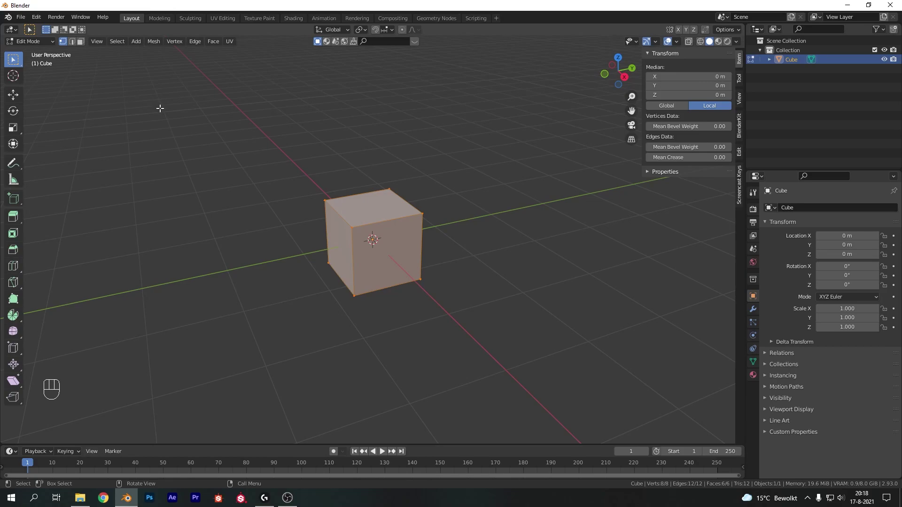
{"action": "key", "text": "3"}
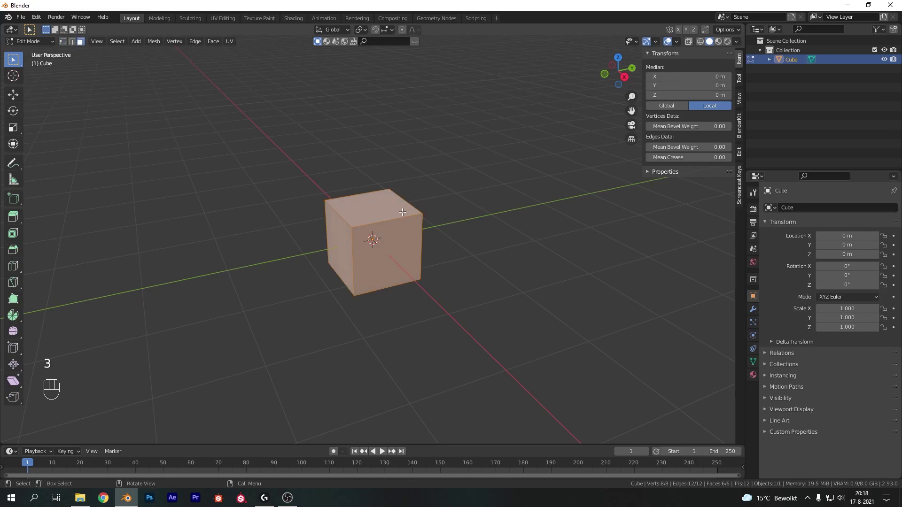
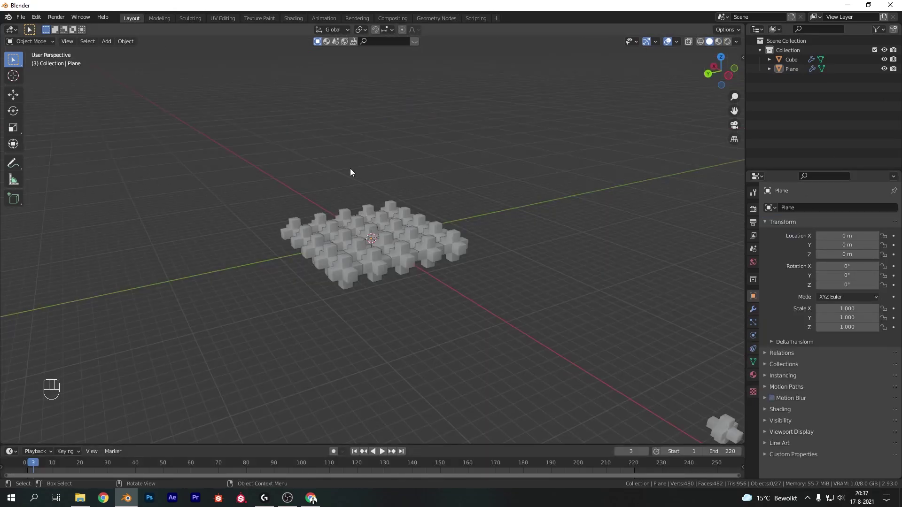
Step: Add a camera aligned to the top view of the grid and bring up its lens settings
{"action": "key", "text": "KP_7"}
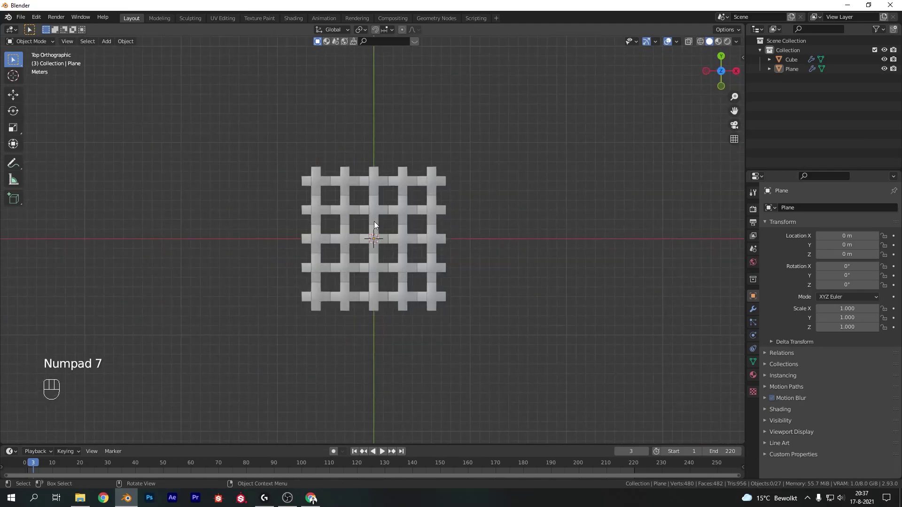
{"action": "key", "text": "shift+a"}
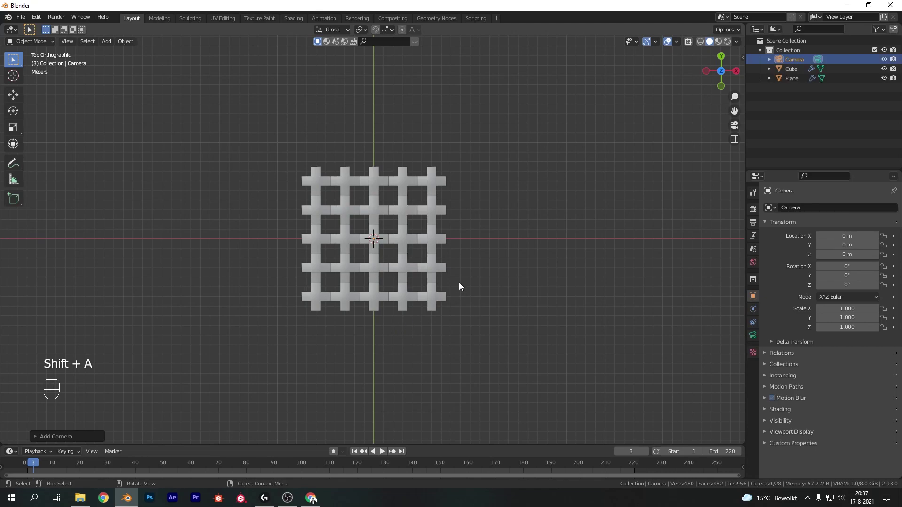
{"action": "key", "text": "KP_0"}
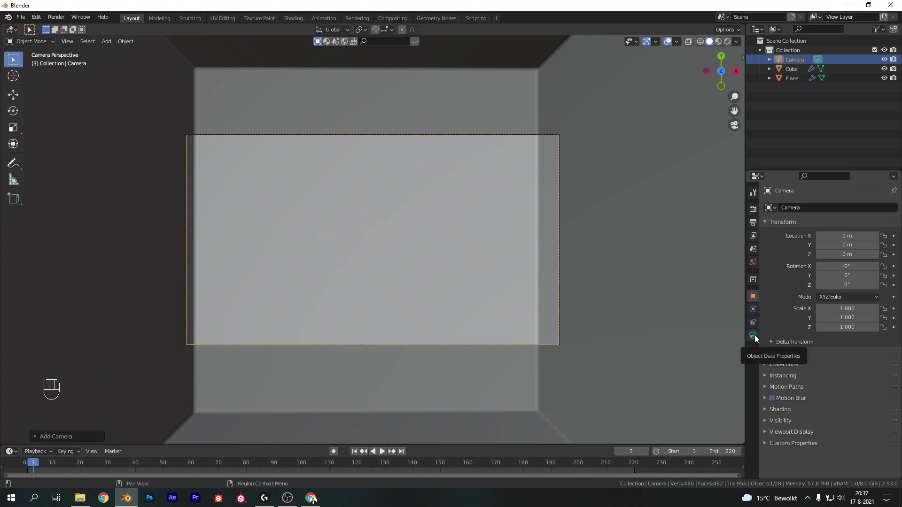
{"action": "left_click", "coordinate": [758, 337]}
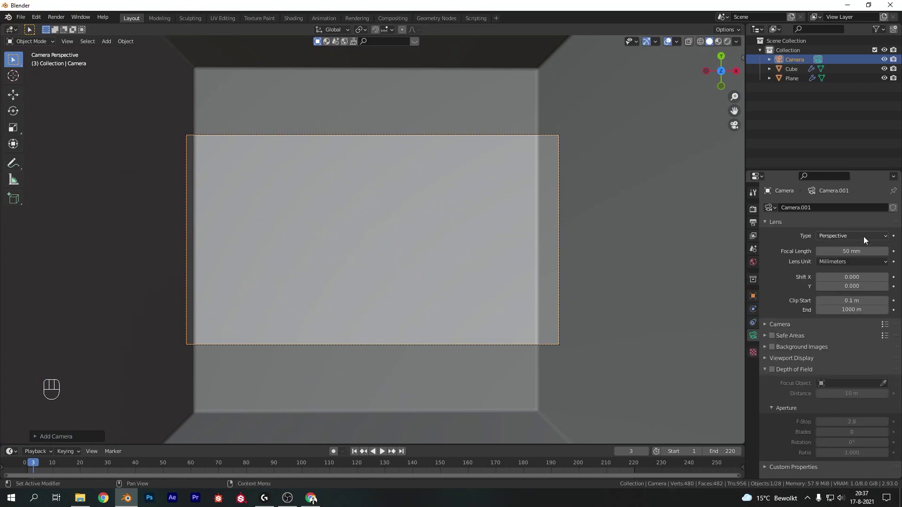
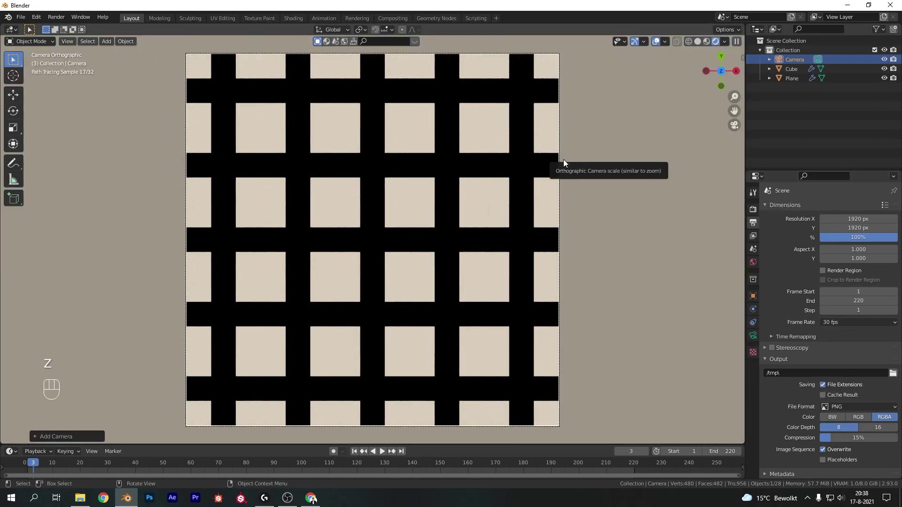
Step: Look through the camera at frame 1 with a rendered preview of the coloured grid filling the viewport
{"action": "left_click", "coordinate": [594, 233]}
{"action": "key", "text": "g"}
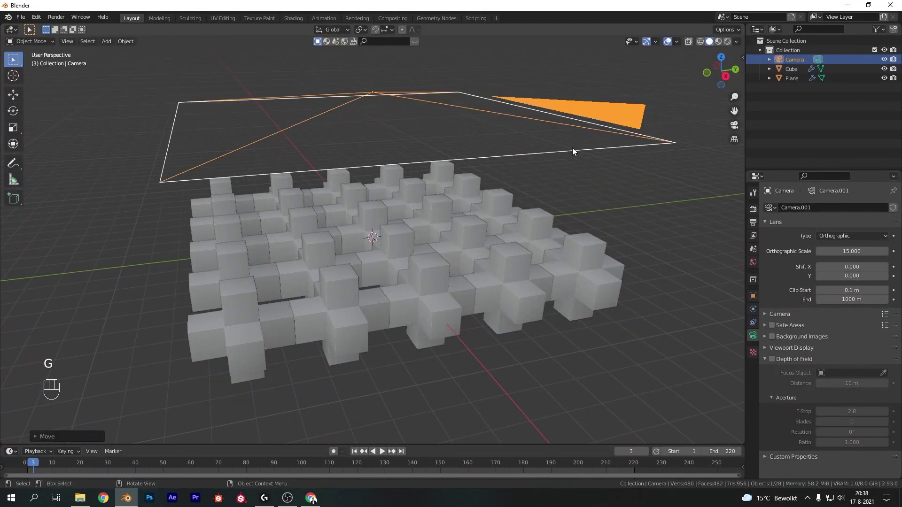
{"action": "key", "text": "KP_0"}
{"action": "key", "text": "z"}
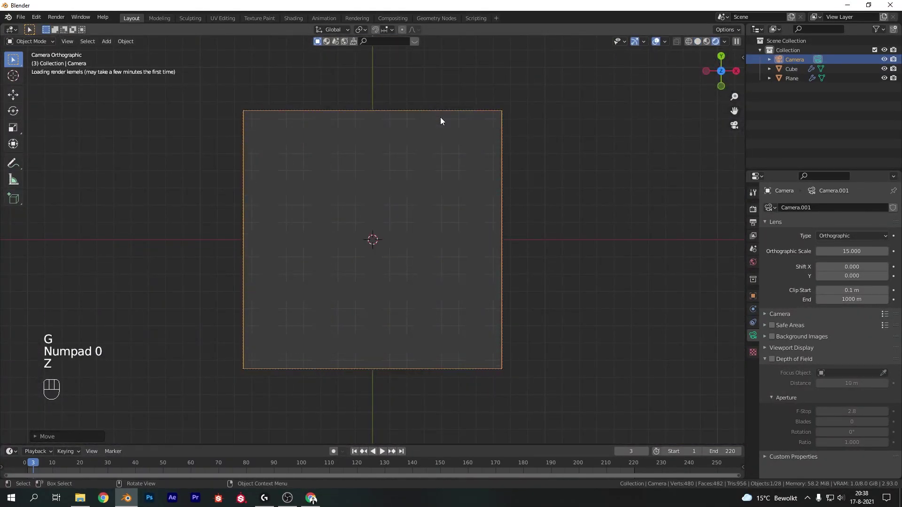
{"action": "key", "text": "z"}
{"action": "key", "text": "KP_1"}
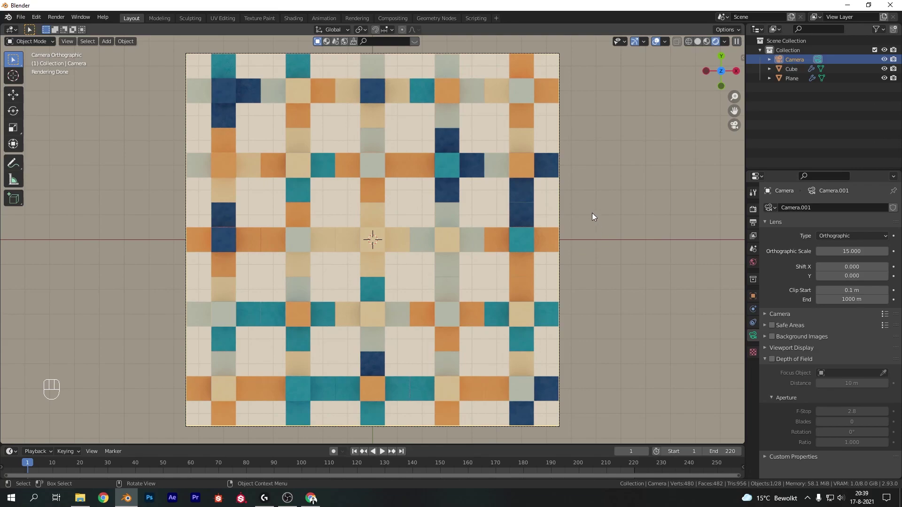
Step: Add a point light to the scene as the basis for the Fill Light
{"action": "key", "text": "shift+a"}
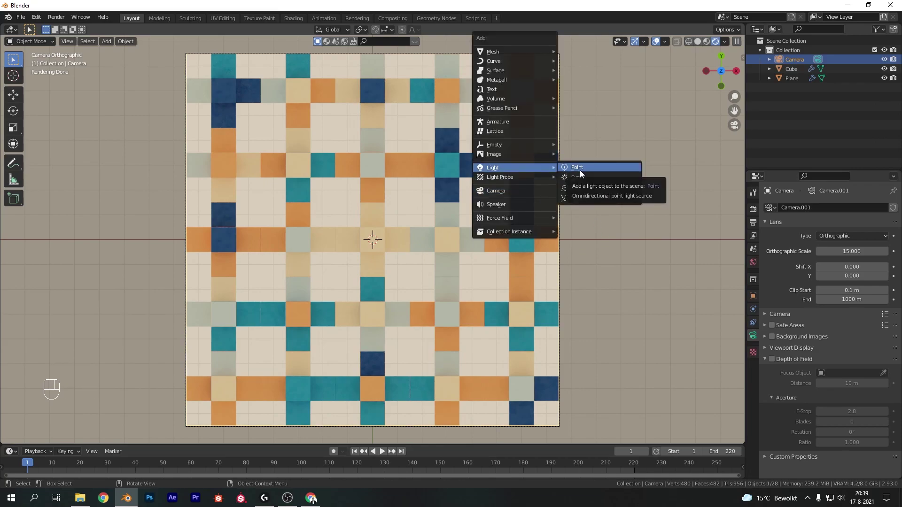
{"action": "left_click", "coordinate": [795, 89]}
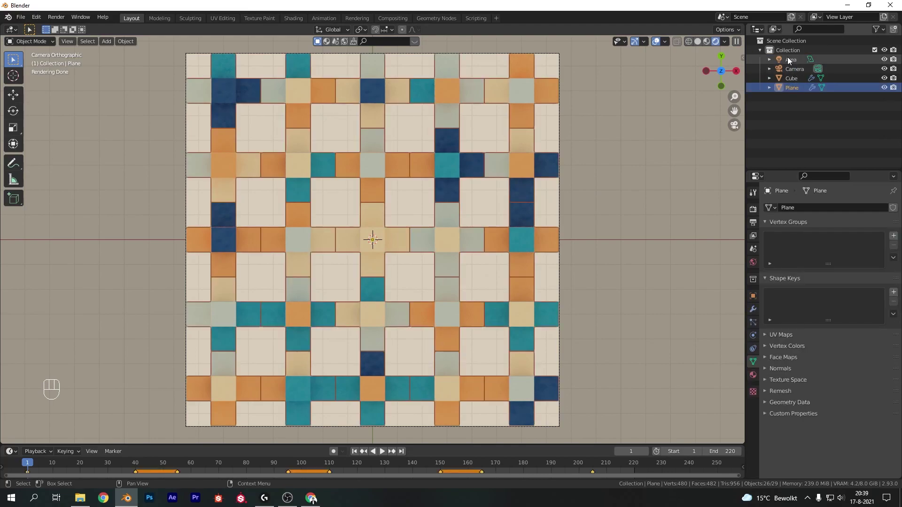
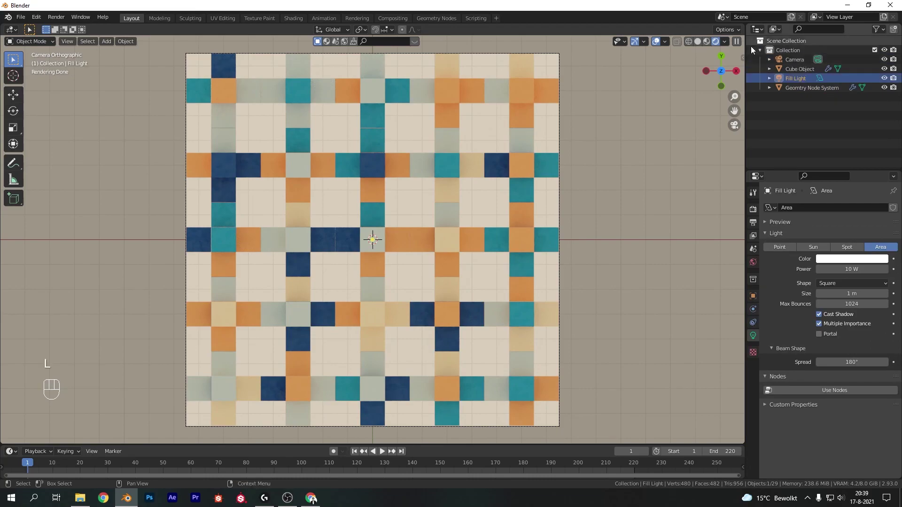
{"action": "key", "text": "g"}
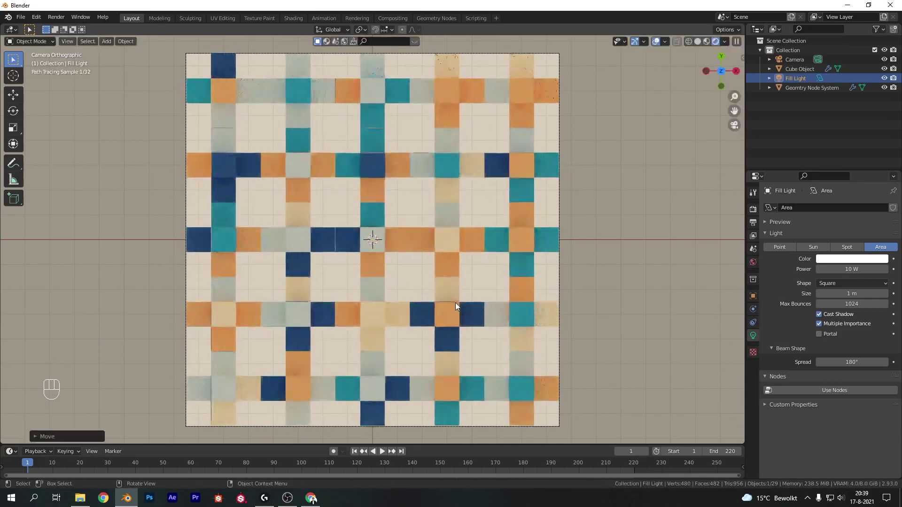
Step: Raise the light high above the cube grid, checking it from front and top views
{"action": "key", "text": "KP_1"}
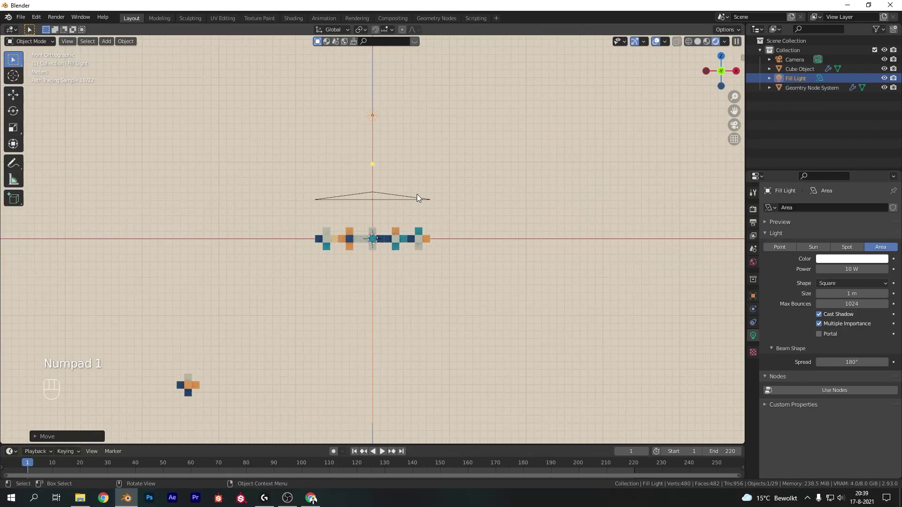
{"action": "key", "text": "g"}
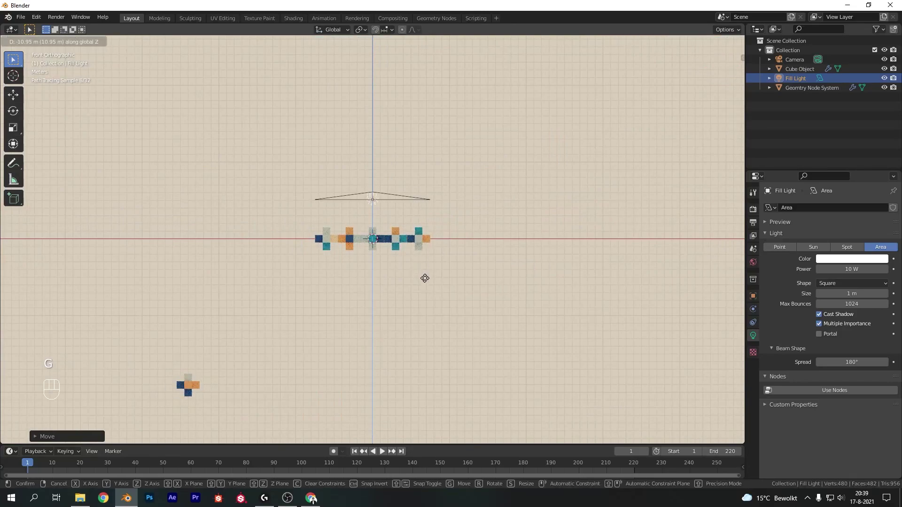
{"action": "key", "text": "KP_7"}
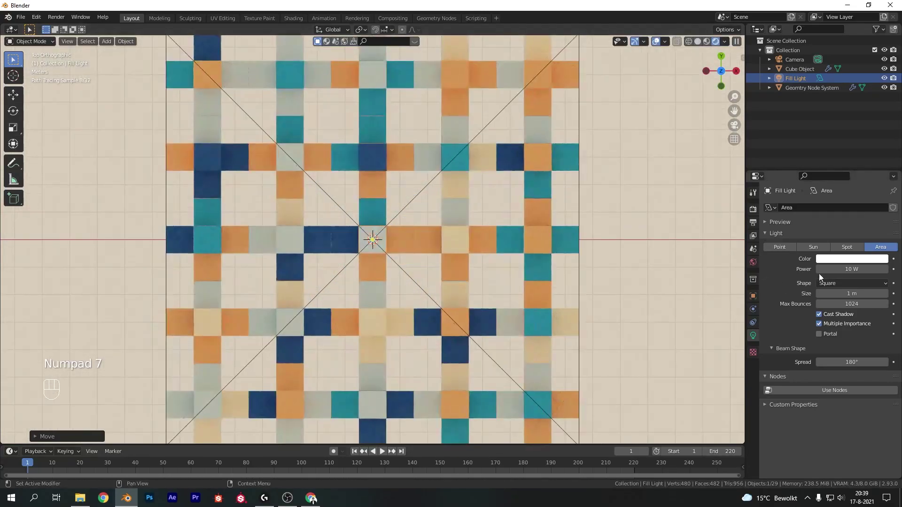
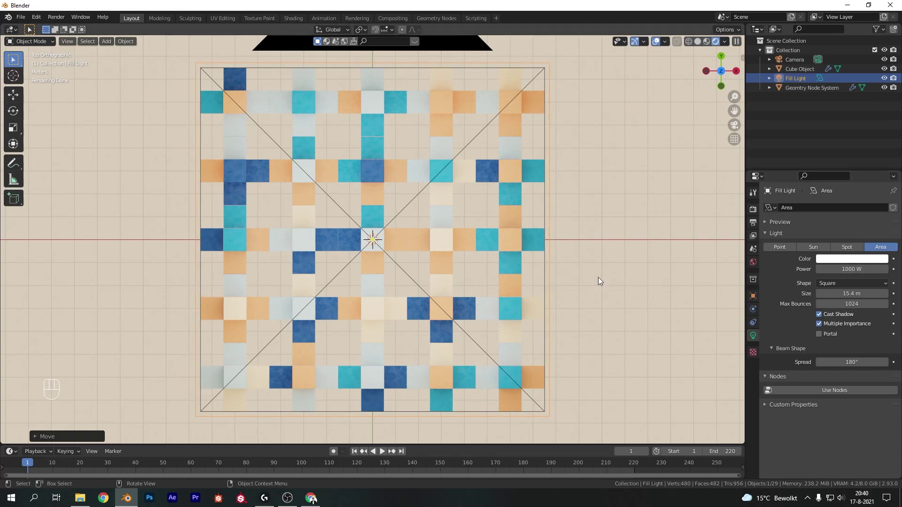
Step: Add a sun light and tilt it so it shines diagonally across the grid
{"action": "key", "text": "shift+a"}
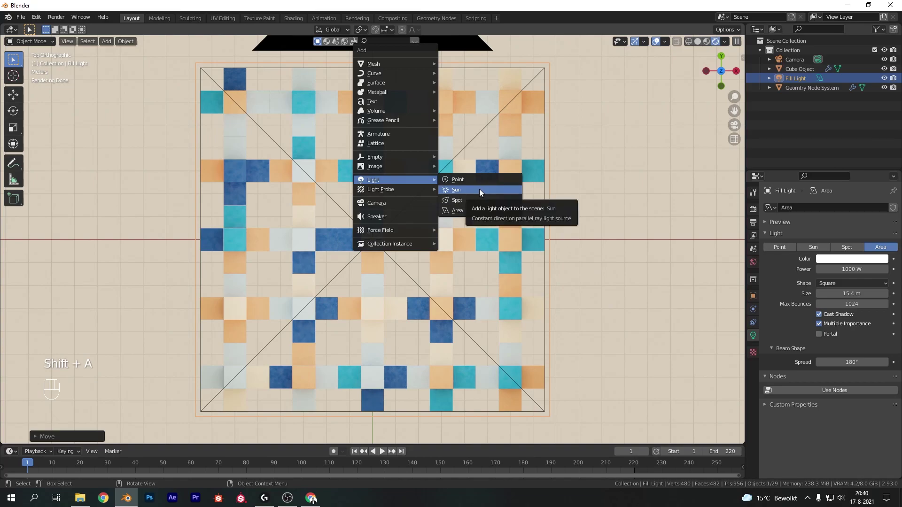
{"action": "key", "text": "g"}
{"action": "left_click_drag", "start_coordinate": [654, 137], "coordinate": [618, 158]}
{"action": "key", "text": "r"}
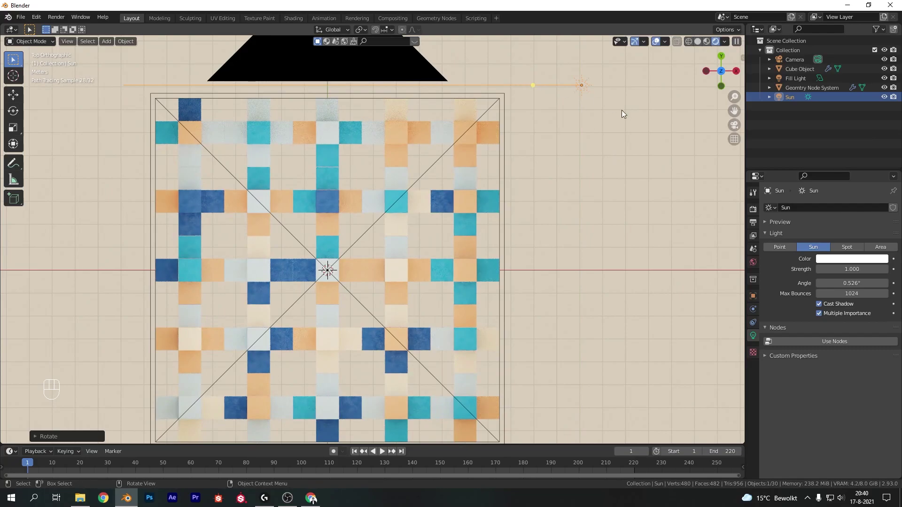
{"action": "key", "text": "r"}
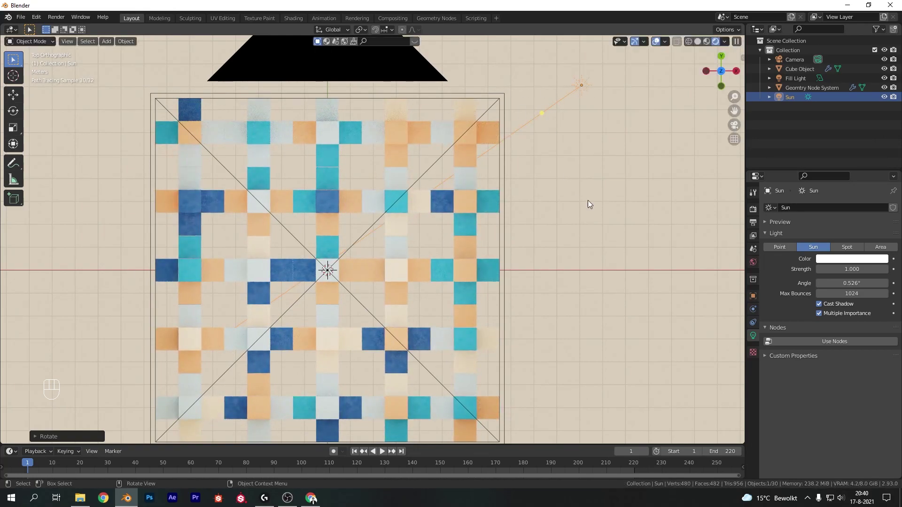
Step: Reposition the sun from the front view and rotate it around the vertical axis for angled shadows
{"action": "key", "text": "KP_1"}
{"action": "key", "text": "g"}
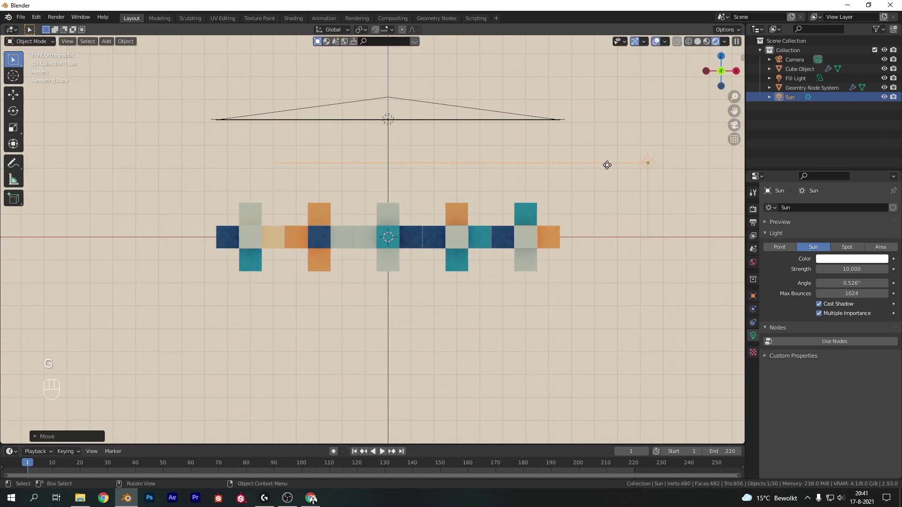
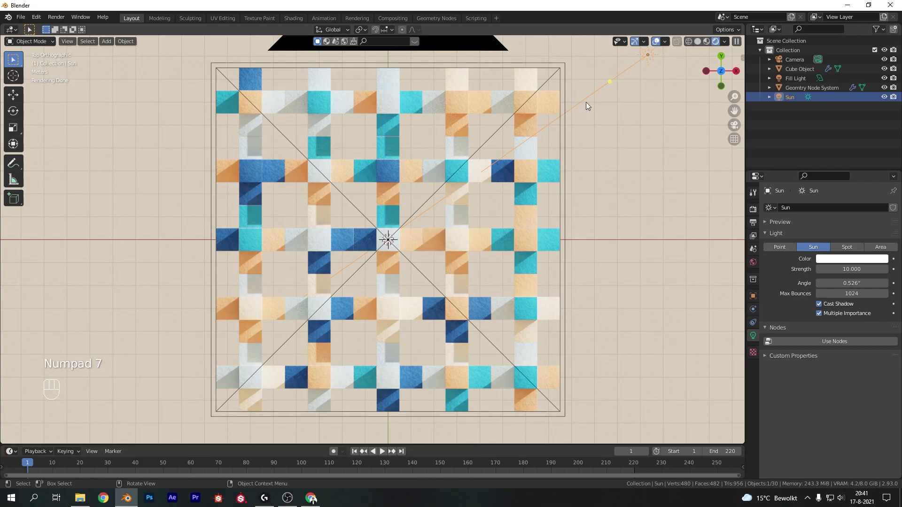
{"action": "key", "text": "r"}
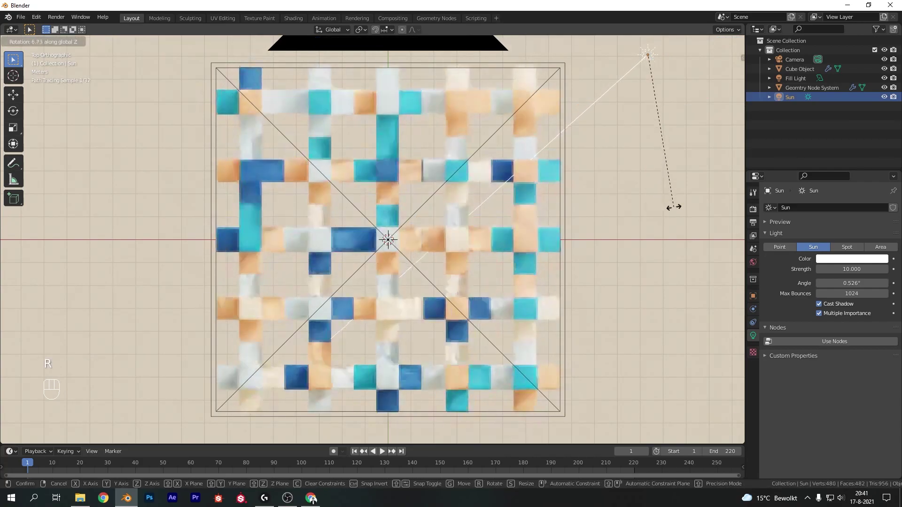
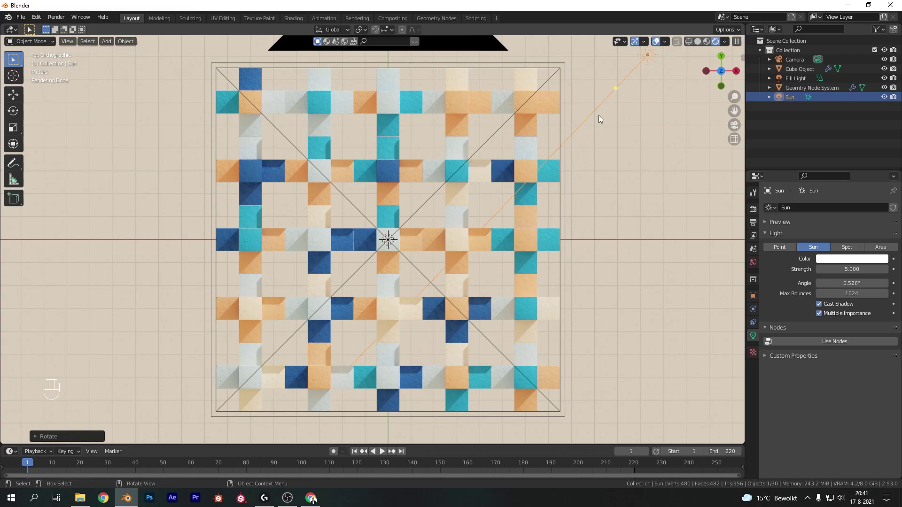
Step: Re-angle the sun slightly steeper so the grid's shadows shift diagonally
{"action": "key", "text": "KP_1"}
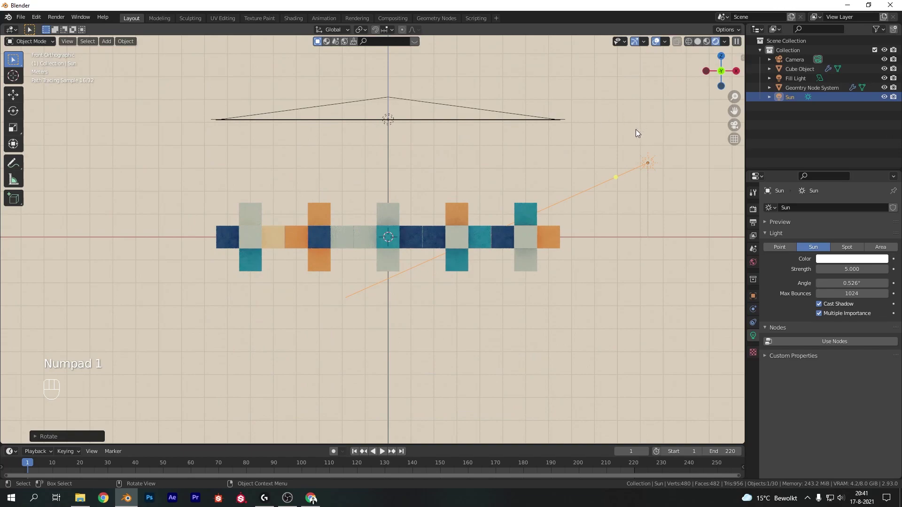
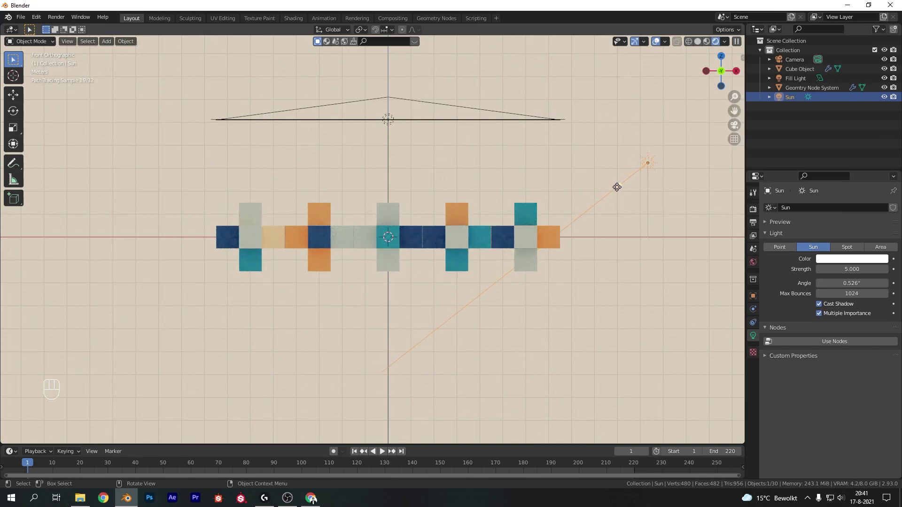
{"action": "key", "text": "KP_7"}
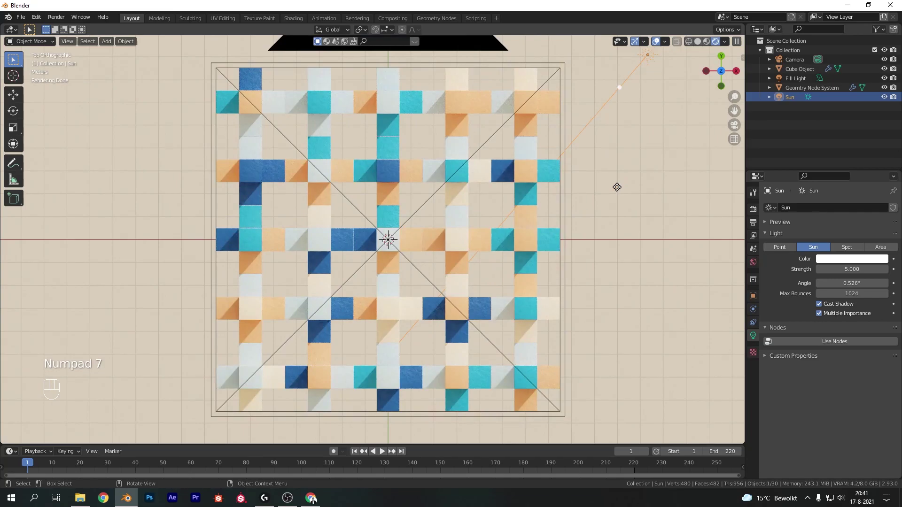
{"action": "key", "text": "r"}
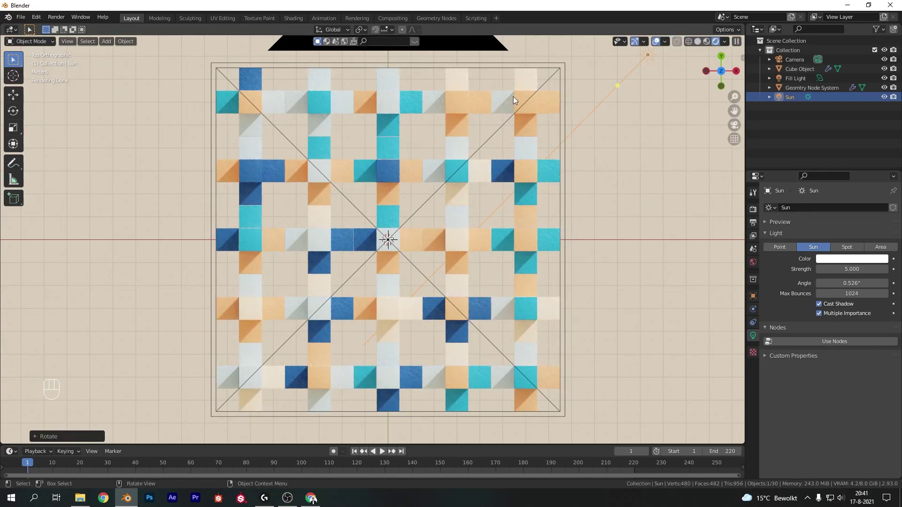
Step: Enable OptiX denoising for final Cycles renders at 32 samples
{"action": "left_click", "coordinate": [644, 212]}
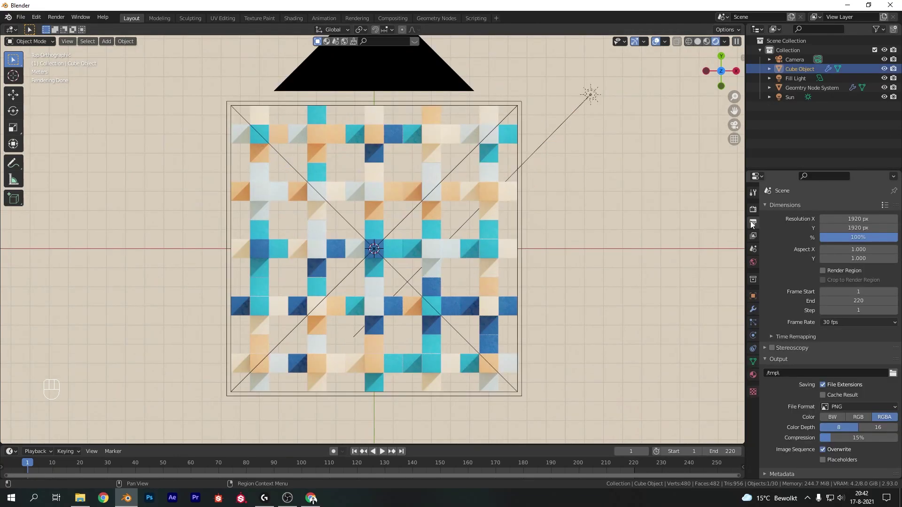
{"action": "left_click", "coordinate": [756, 207]}
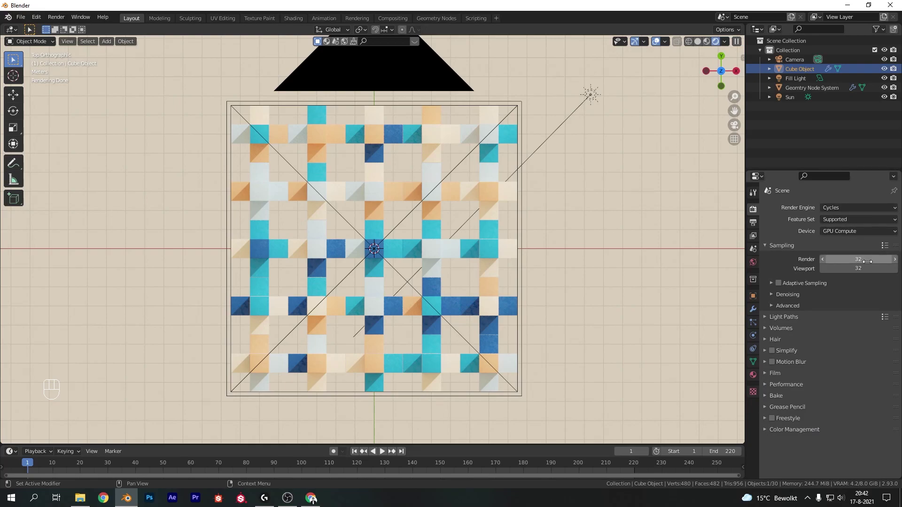
{"action": "left_click", "coordinate": [786, 300]}
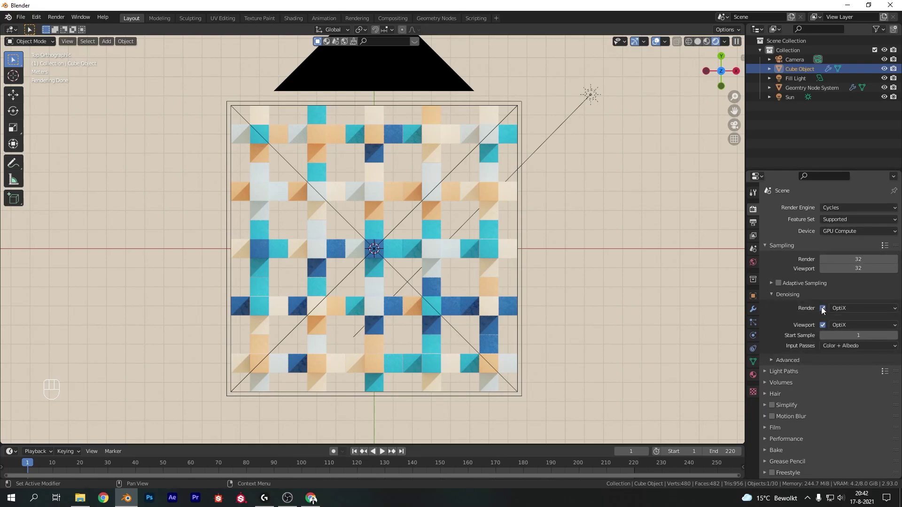
{"action": "left_click", "coordinate": [798, 295]}
Step: Set performance to 256 px tiles and return to the 1920 by 1920 output settings
{"action": "left_click", "coordinate": [793, 388]}
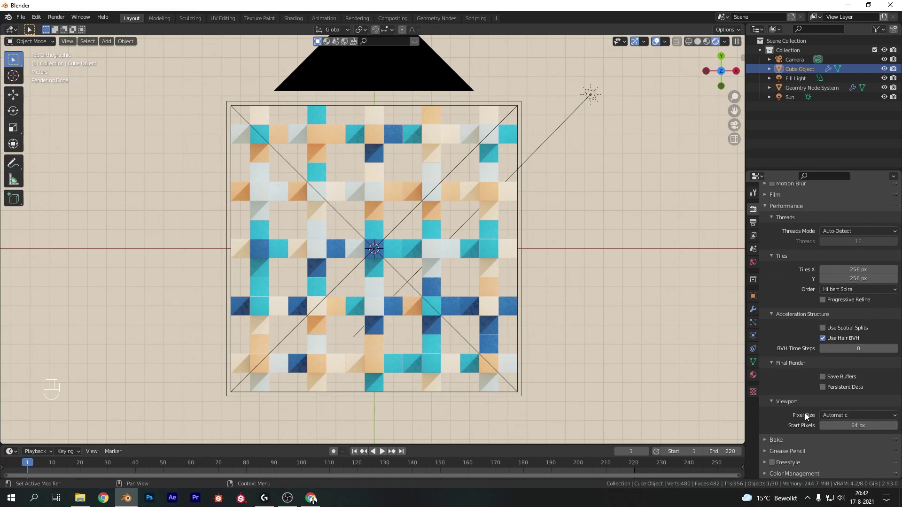
{"action": "left_click", "coordinate": [780, 207]}
{"action": "left_click", "coordinate": [803, 435]}
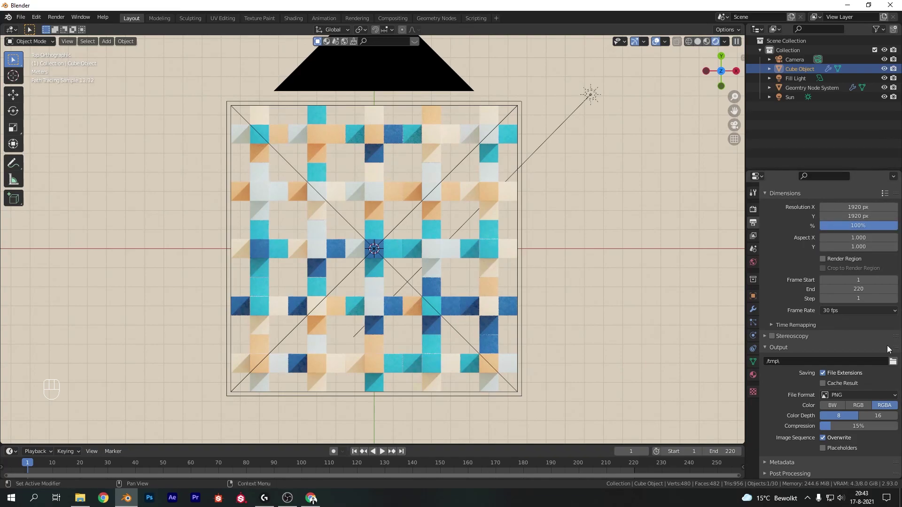
Step: Check animation playback and keep the /tmp output path with FFmpeg video format
{"action": "key", "text": "z"}
{"action": "key", "text": "space"}
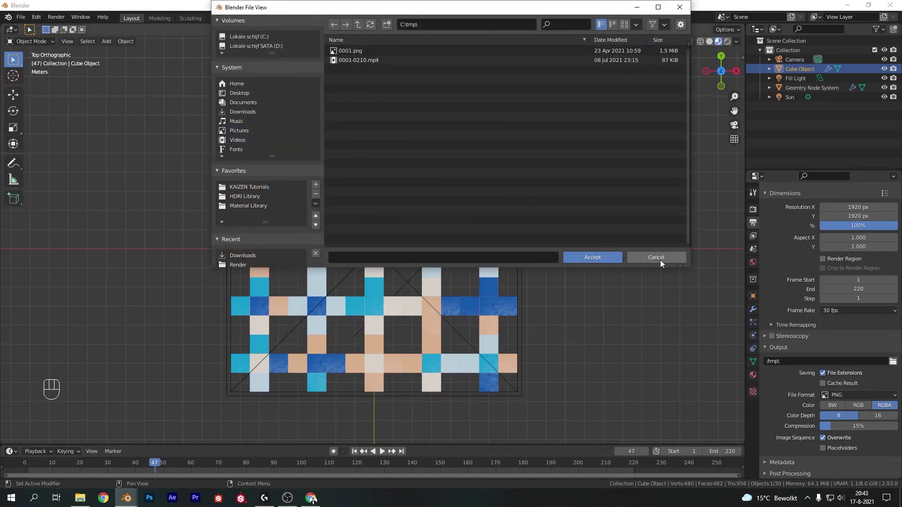
{"action": "left_click_drag", "start_coordinate": [851, 398], "coordinate": [866, 348]}
{"action": "left_click", "coordinate": [787, 434]}
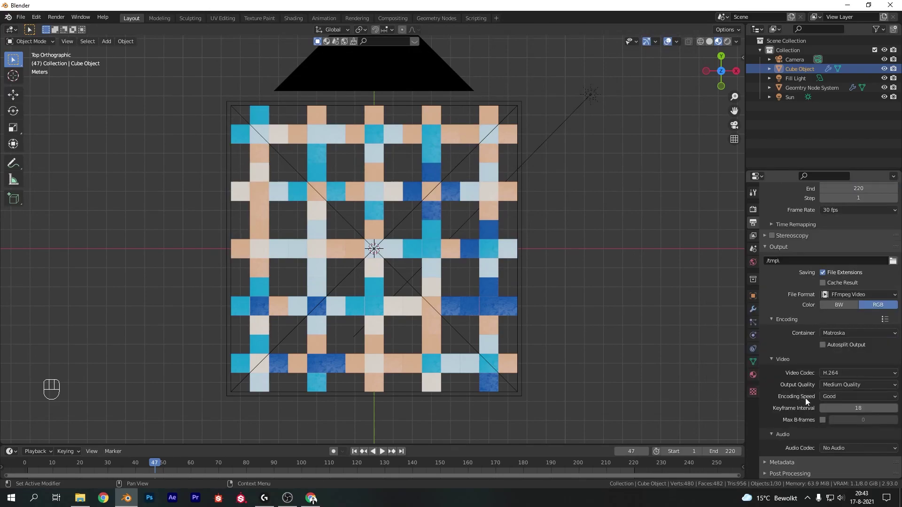
Step: Set the container to MPEG-4 with H.264 at Perceptually Lossless quality
{"action": "left_click_drag", "start_coordinate": [847, 333], "coordinate": [844, 364]}
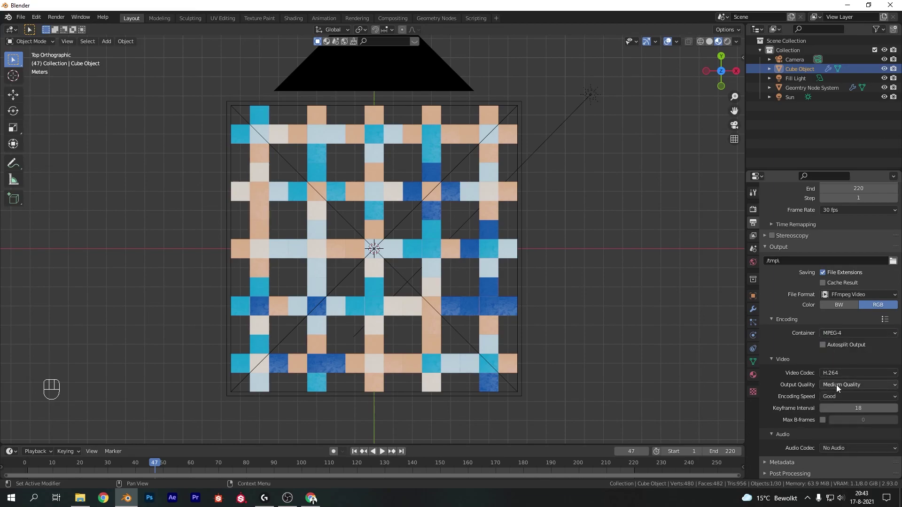
{"action": "left_click_drag", "start_coordinate": [838, 389], "coordinate": [853, 355]}
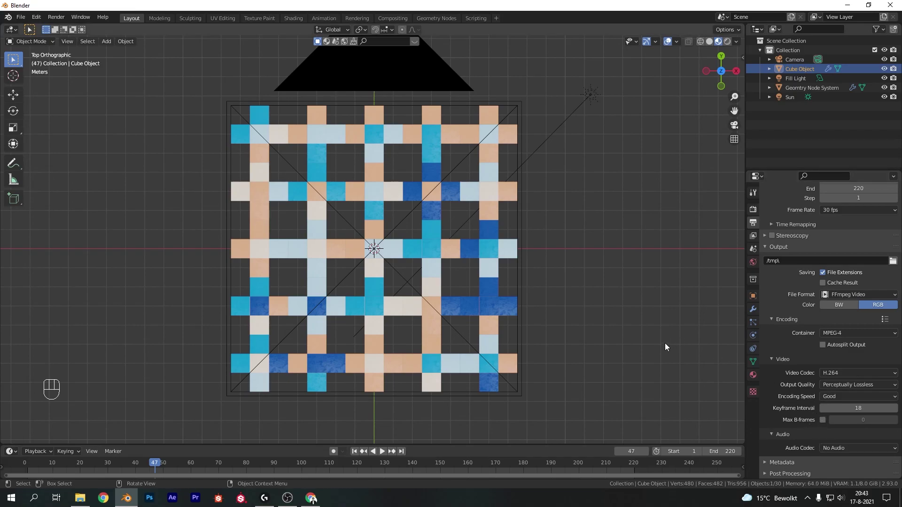